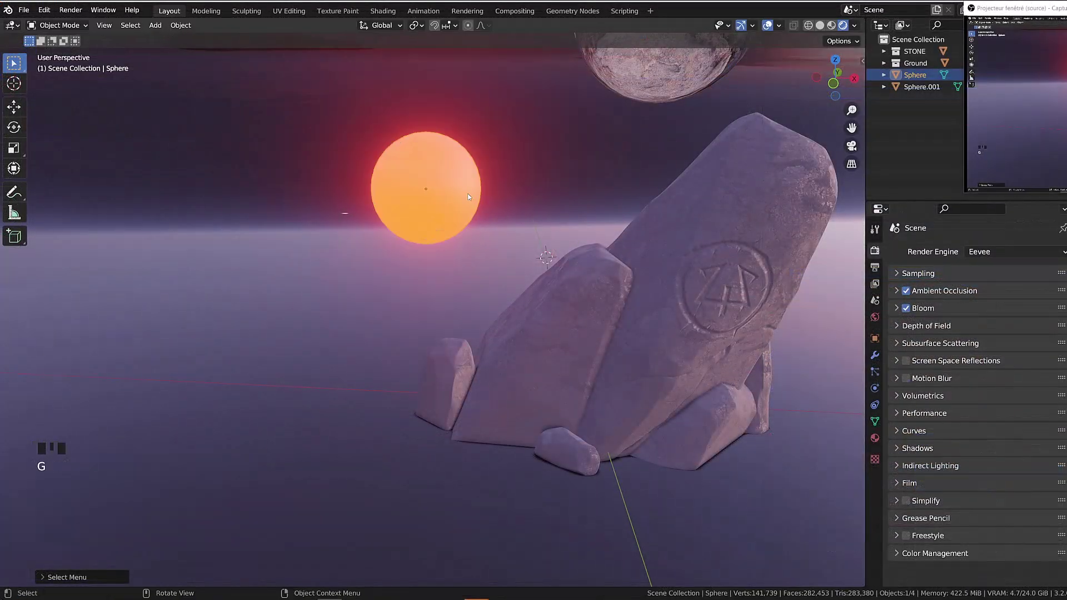
Enable Screen Space Reflections in Render Properties and start moving the sun sphere
{"action": "left_click", "coordinate": [907, 363]}
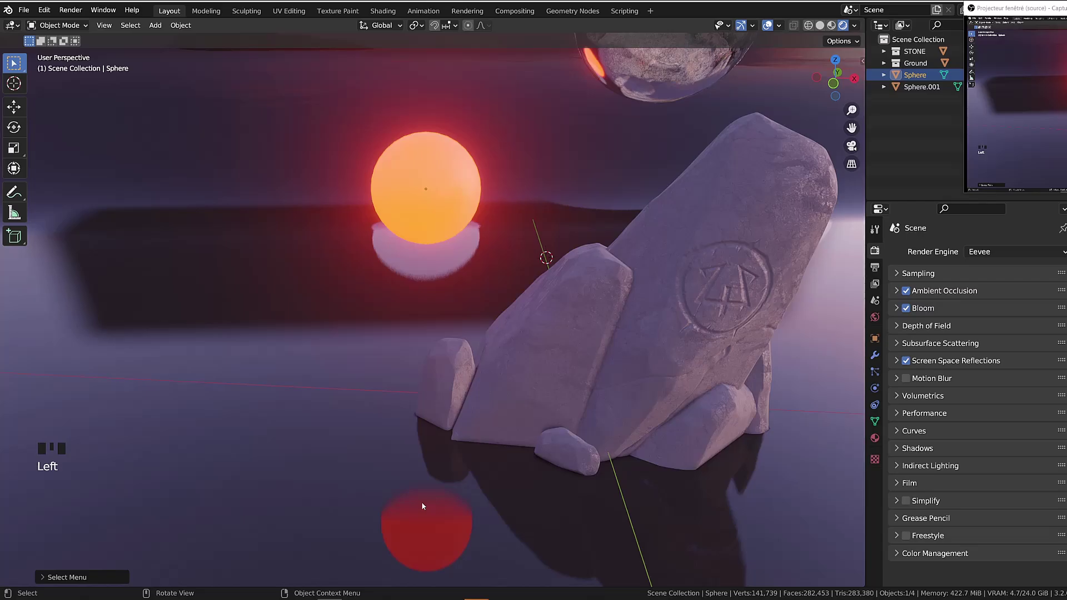
{"action": "key", "text": "g"}
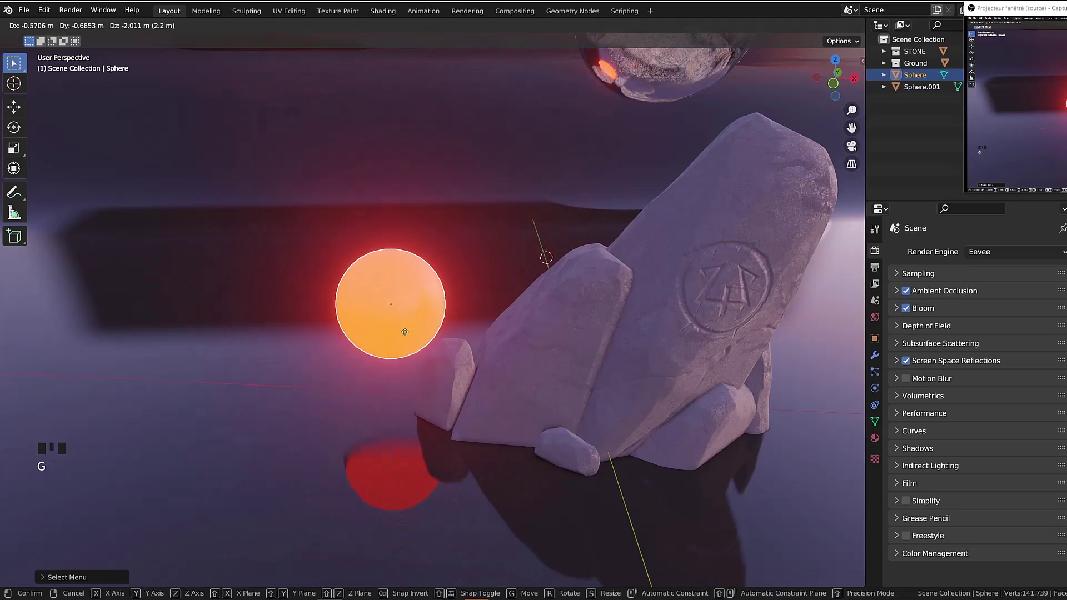
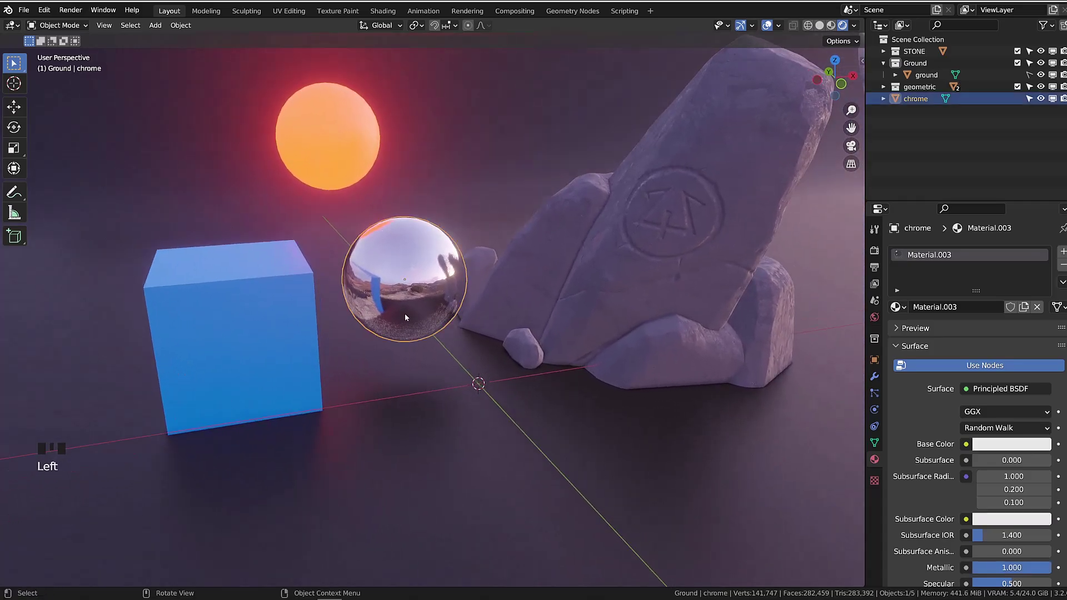
Add a Reflection Cubemap light probe, set its Type to Box, and raise and scale it around the scene
{"action": "key", "text": "g"}
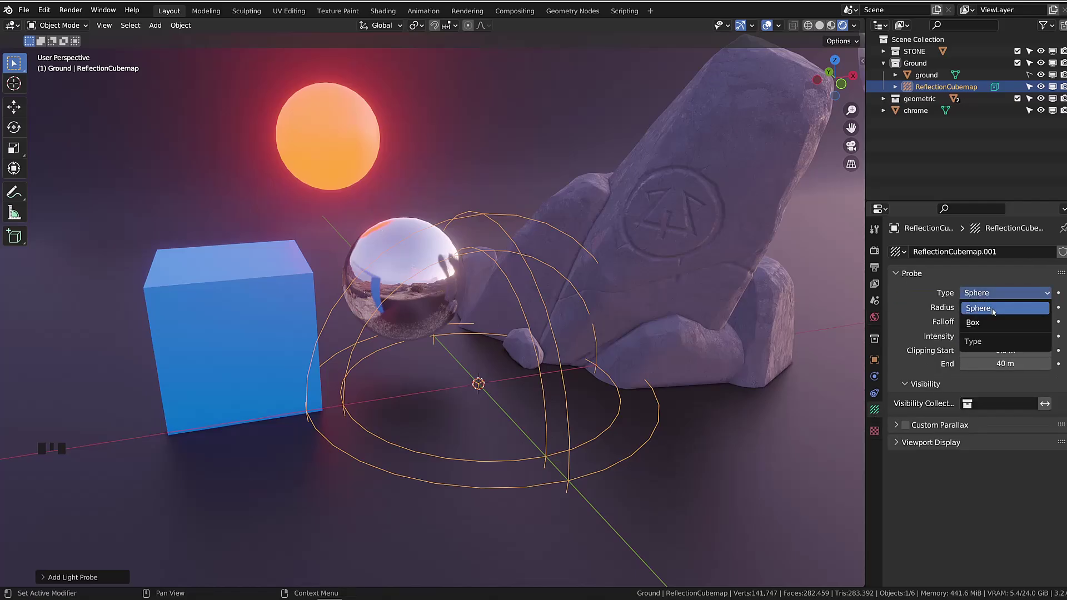
{"action": "left_click", "coordinate": [991, 325]}
{"action": "key", "text": "g"}
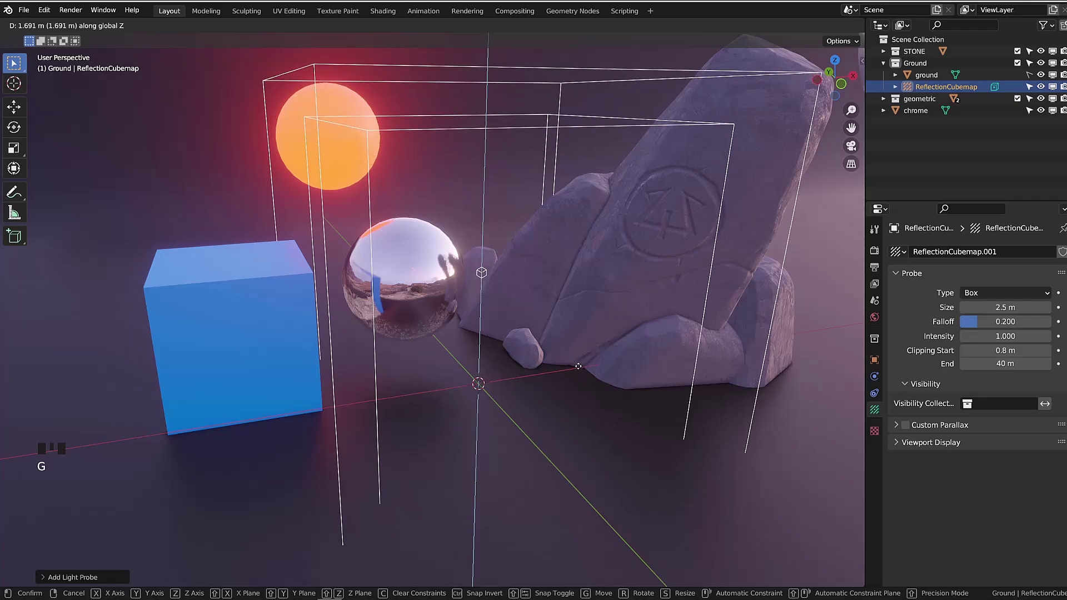
{"action": "key", "text": "s"}
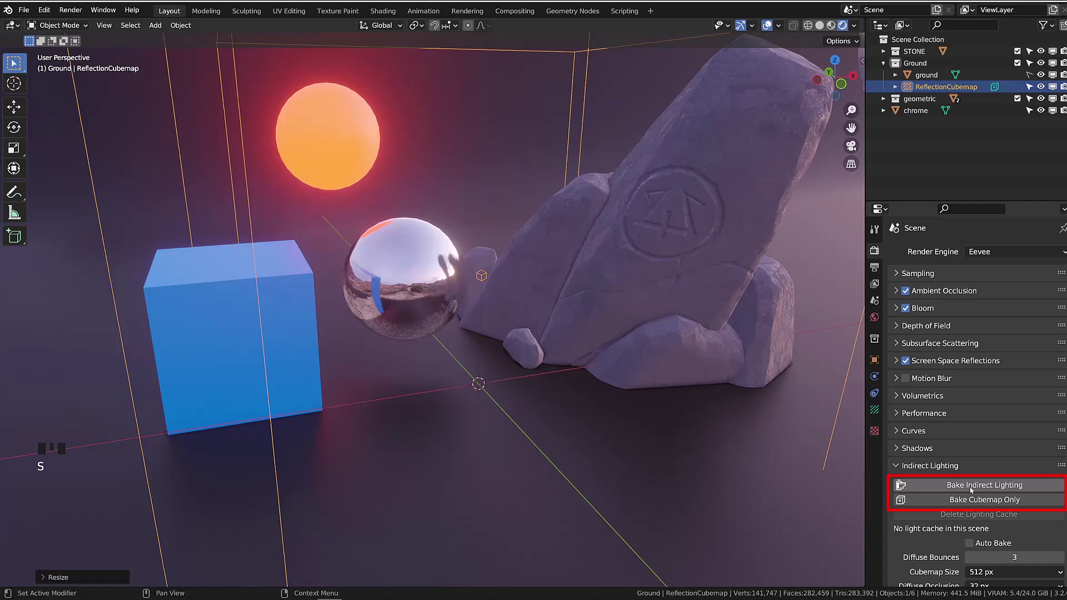
After baking the cubemap, select the chrome sphere and move it closer to the rocks
{"action": "left_click_drag", "start_coordinate": [549, 243], "coordinate": [413, 329]}
{"action": "scroll", "scroll_direction": "down", "scroll_amount": 3}
{"action": "left_click_drag", "start_coordinate": [539, 385], "coordinate": [581, 388]}
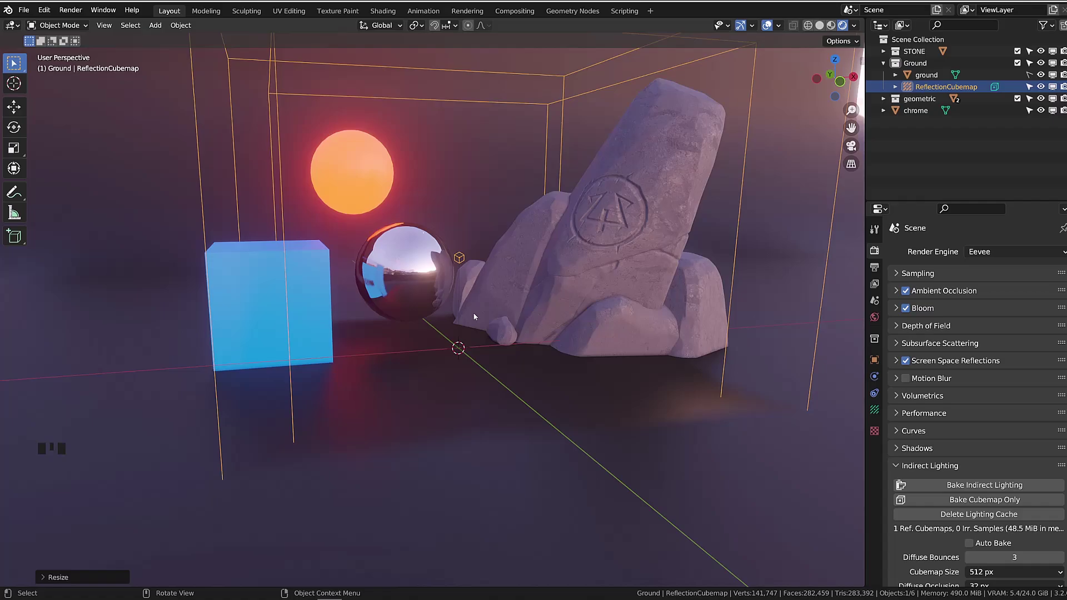
{"action": "left_click", "coordinate": [423, 271]}
{"action": "middle_click", "coordinate": [417, 284]}
{"action": "key", "text": "g"}
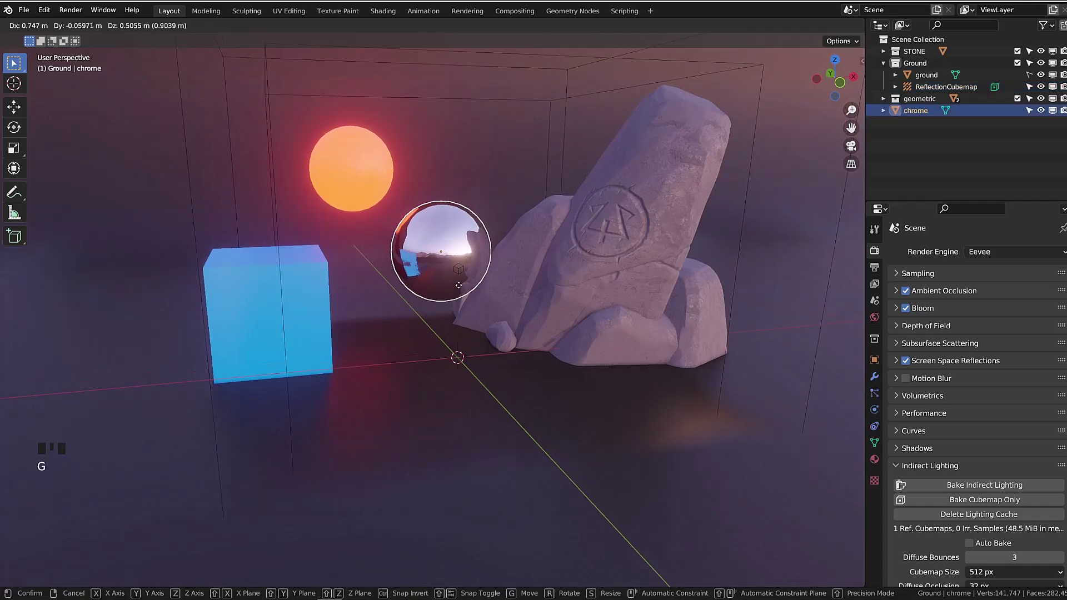
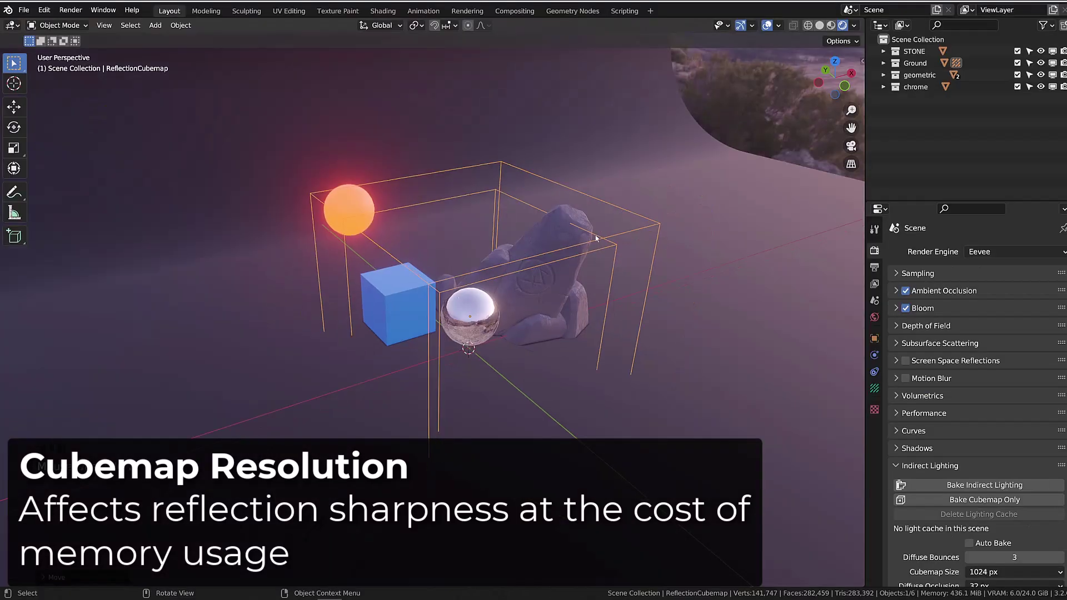
View the scene from above and show the reflection probe's Object Data properties
{"action": "left_click_drag", "start_coordinate": [589, 231], "coordinate": [967, 466]}
{"action": "left_click", "coordinate": [967, 466]}
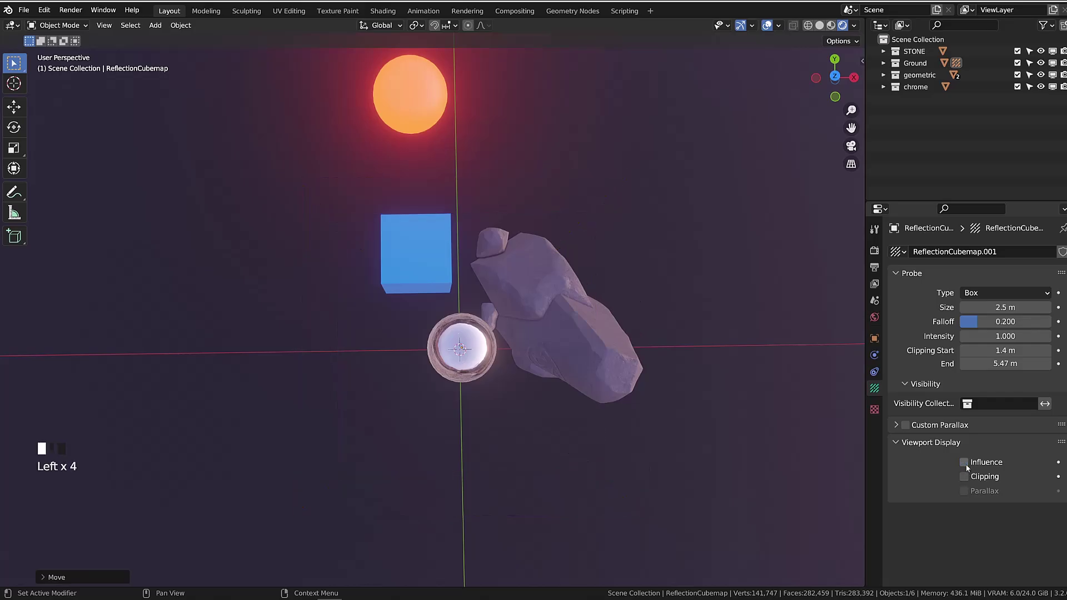
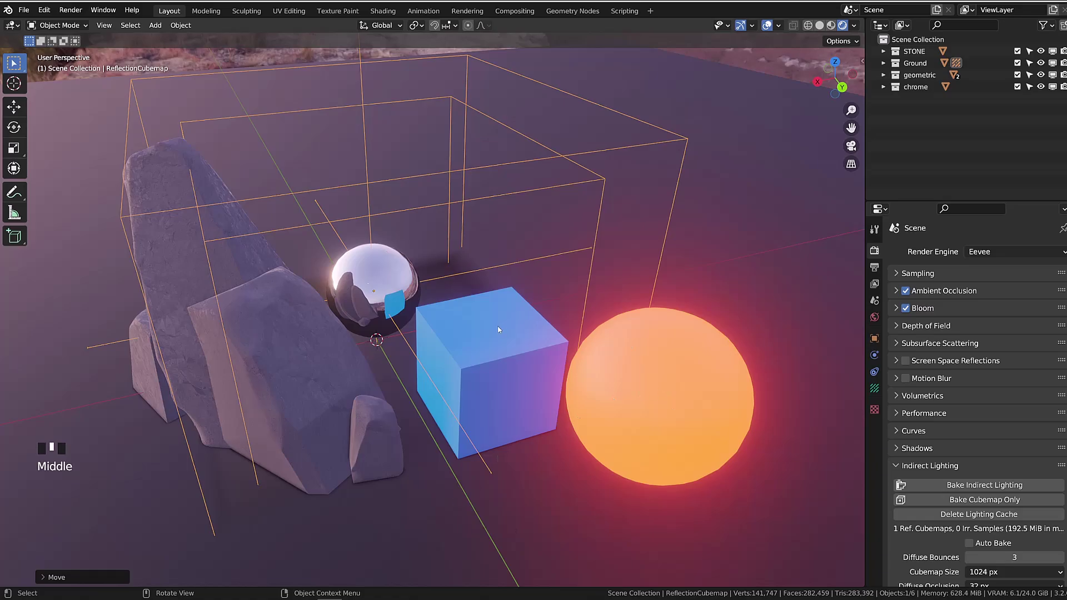
Move the blue cube to a new spot to show the baked reflection on the chrome sphere stays unchanged
{"action": "left_click", "coordinate": [501, 329]}
{"action": "key", "text": "g"}
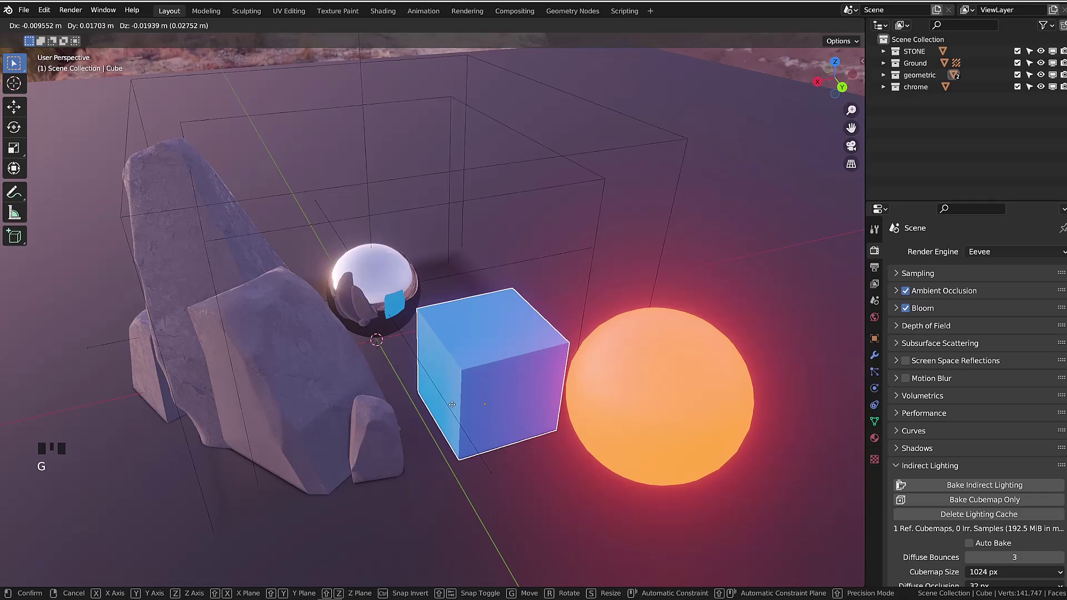
{"action": "left_click", "coordinate": [277, 405]}
{"action": "key", "text": "g"}
{"action": "left_click_drag", "start_coordinate": [287, 459], "coordinate": [370, 530]}
{"action": "key", "text": "g"}
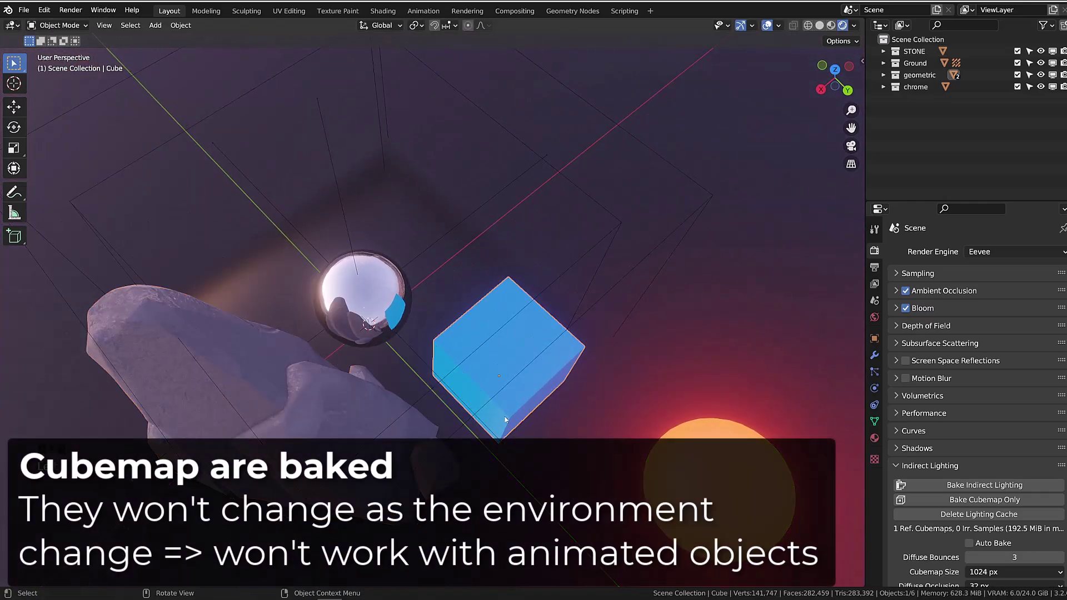